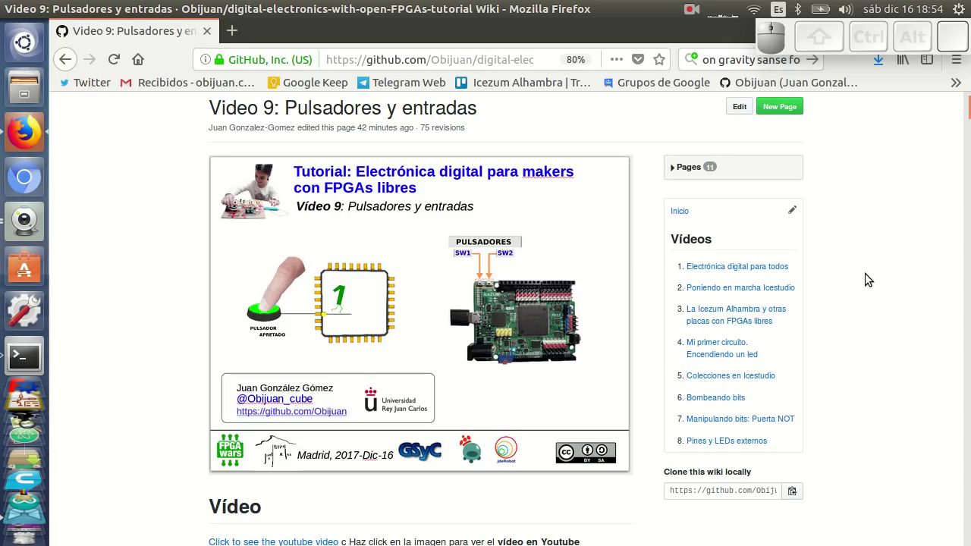
# - Scroll the Video 9 wiki page through the pushbutton press-and-release animations to 'Pulsadores internos'
pyautogui.scroll(-3)
pyautogui.scroll(-3)
pyautogui.scroll(3)
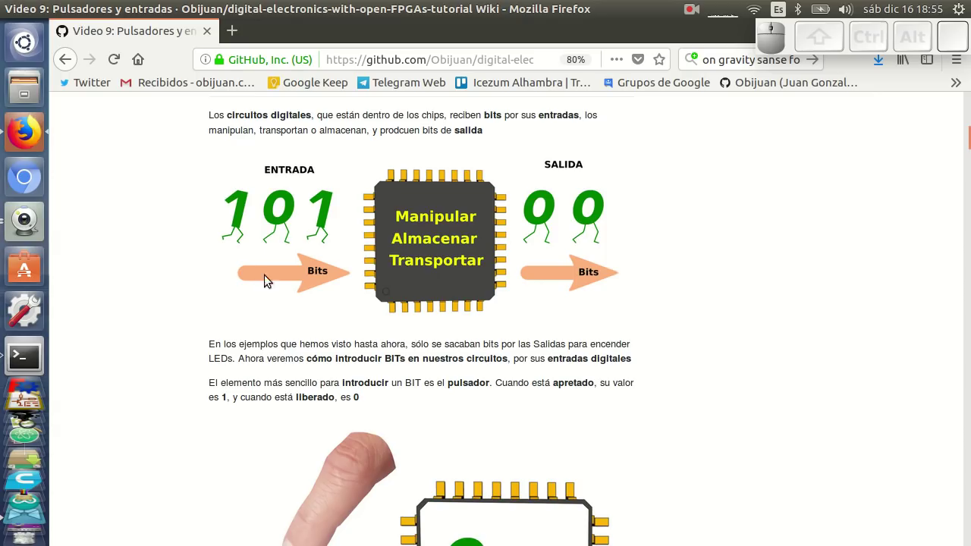
pyautogui.scroll(-3)
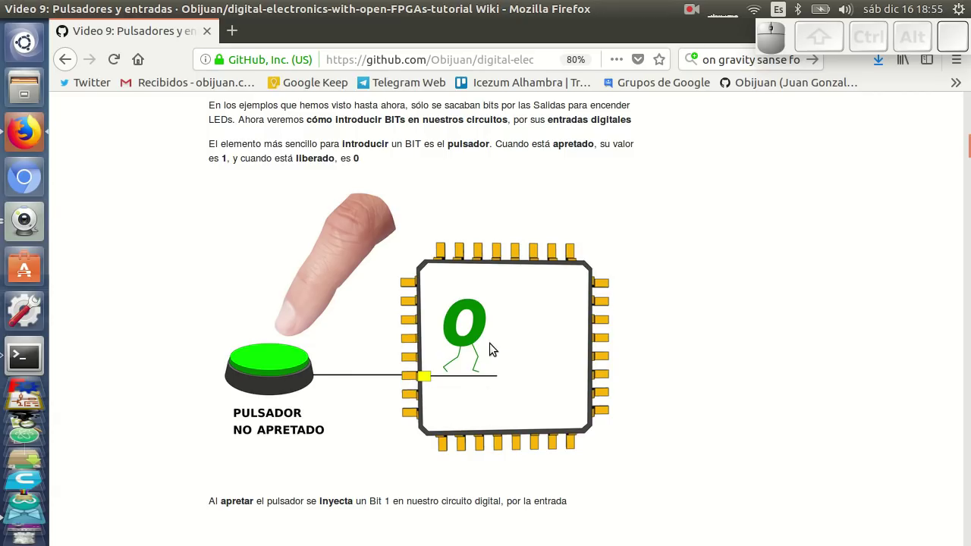
pyautogui.scroll(-3)
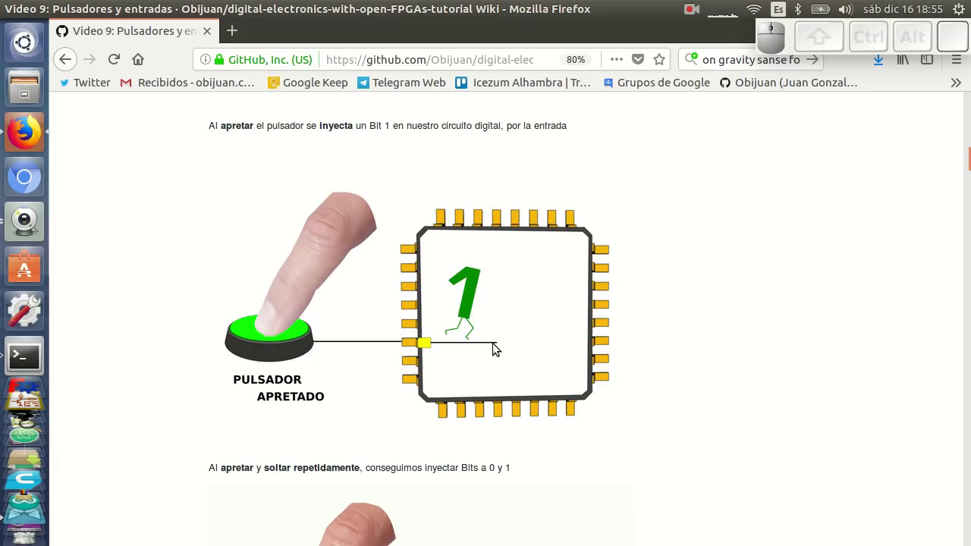
pyautogui.scroll(-3)
pyautogui.scroll(-3)
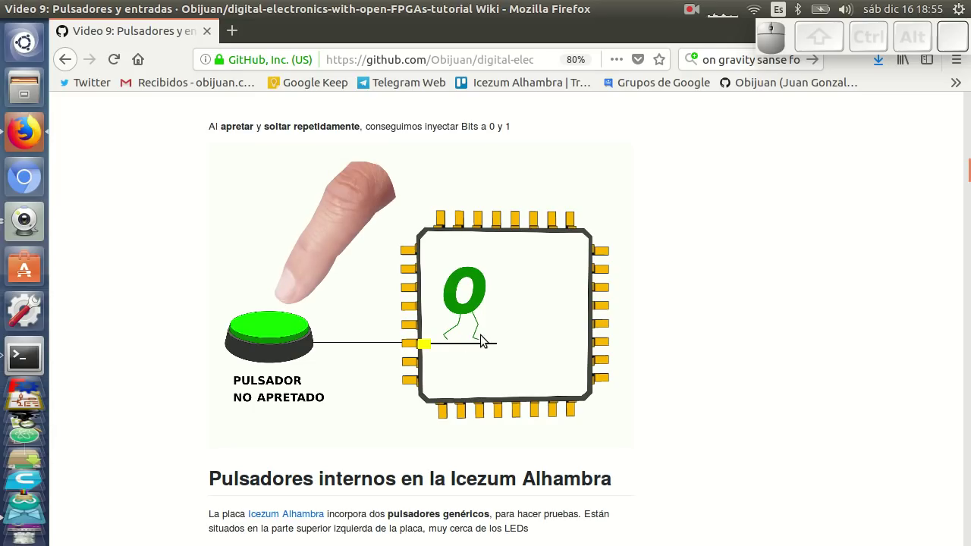
# - Scroll the internal pushbuttons section showing SW1 and SW2 on pins 10 and 11 down to 'Ejemplo 1'
pyautogui.scroll(-3)
pyautogui.scroll(-3)
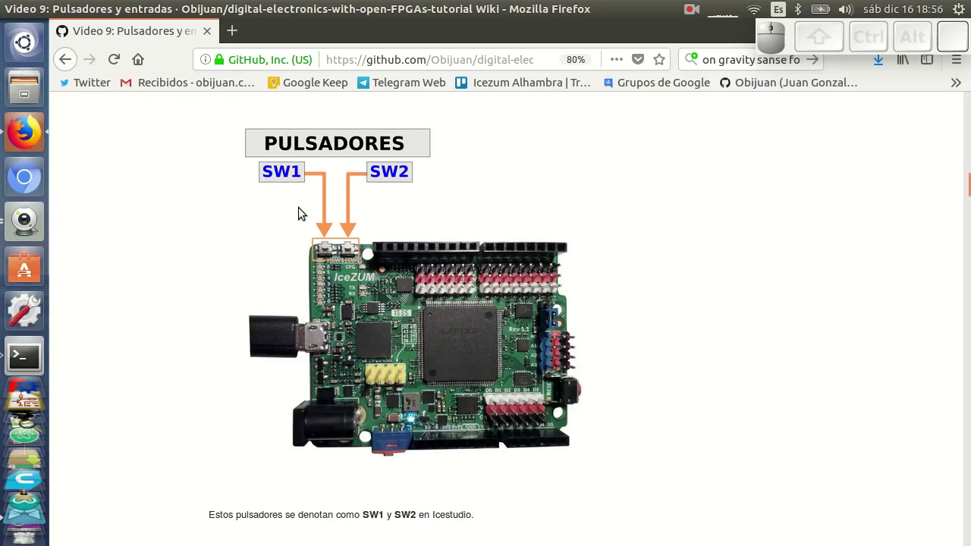
pyautogui.scroll(-3)
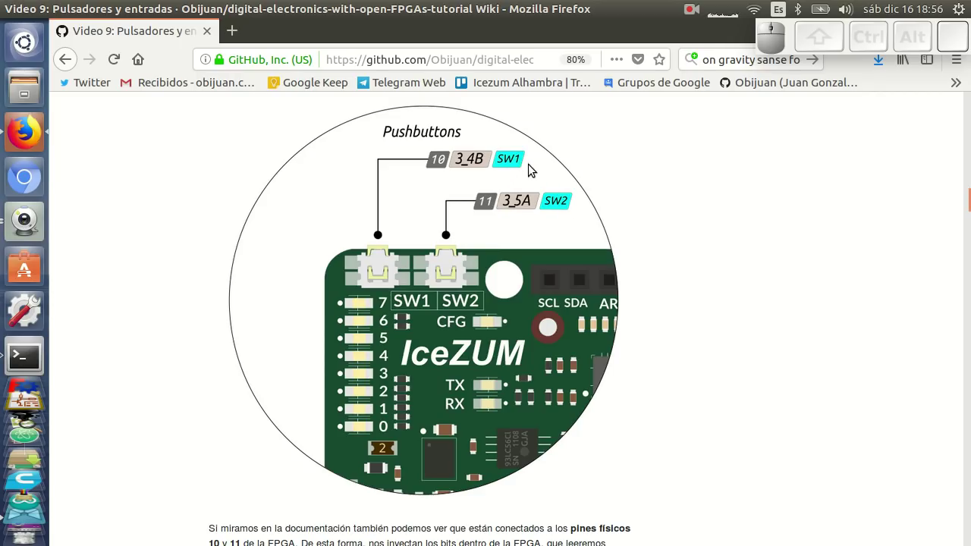
pyautogui.scroll(-3)
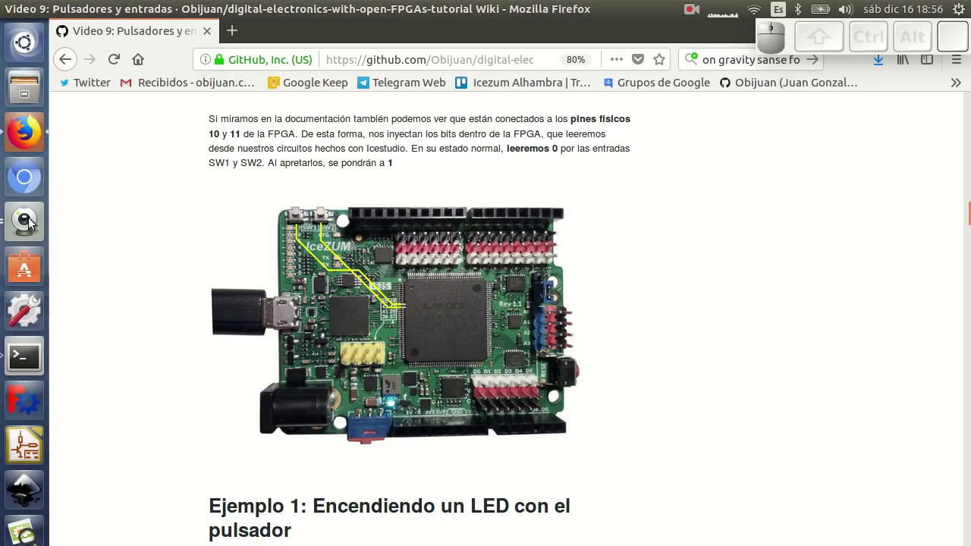
pyautogui.click(34, 220)
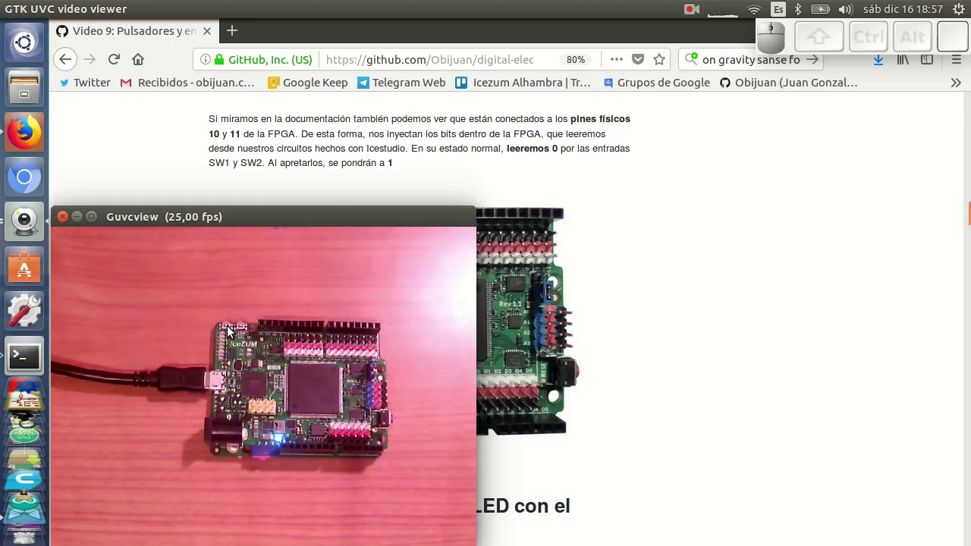
# - Bring up Icestudio and add an input block named Pulsador for pushbutton SW1
pyautogui.click(28, 443)
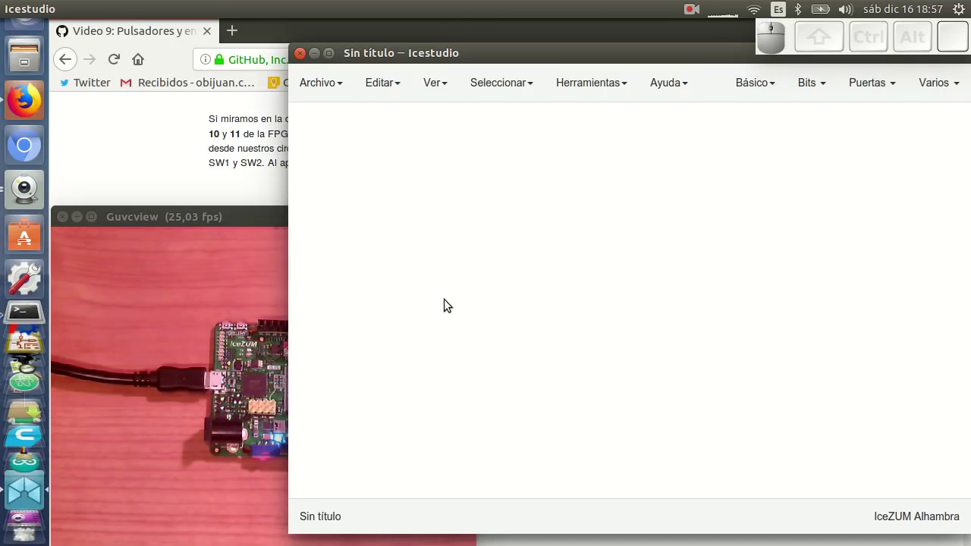
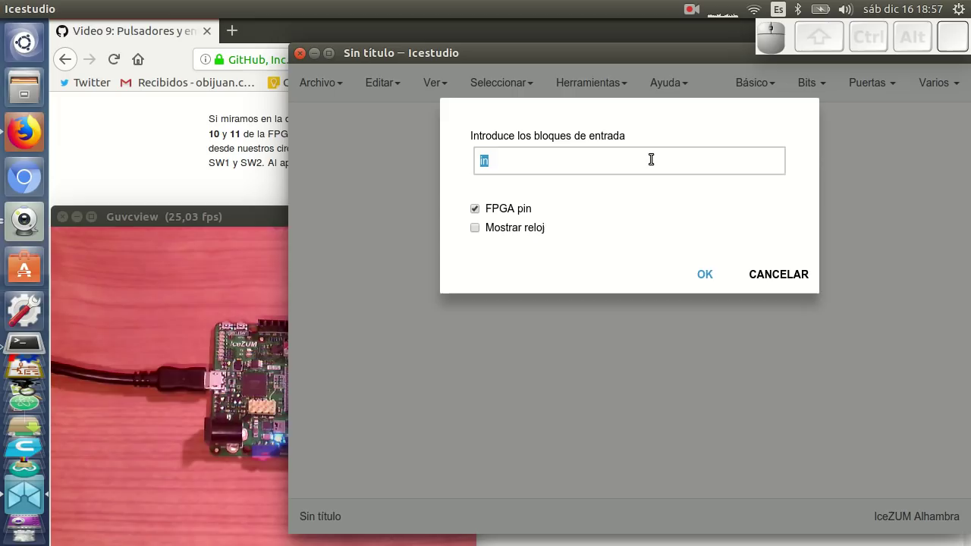
pyautogui.press('shift+Return')
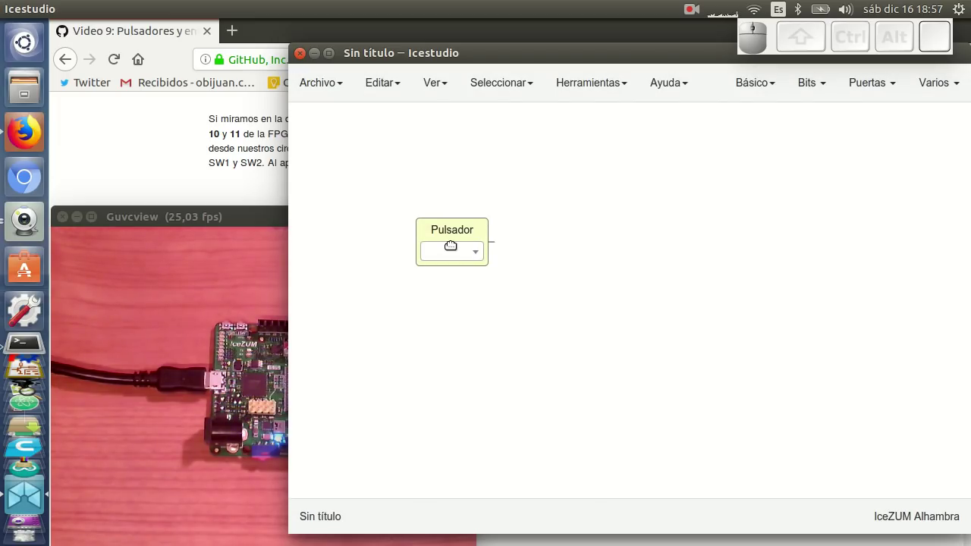
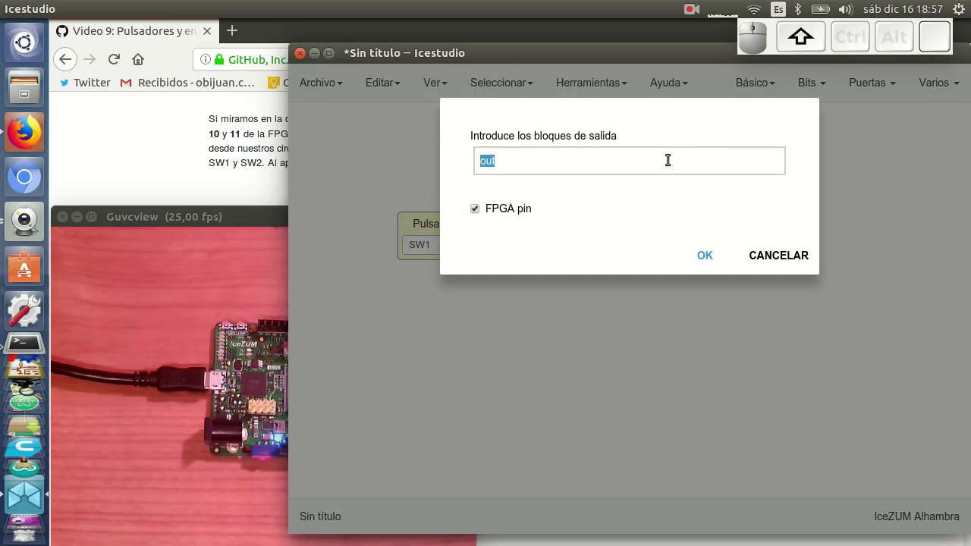
# - Add an output block named LED beside the Pulsador input
pyautogui.press('Return')
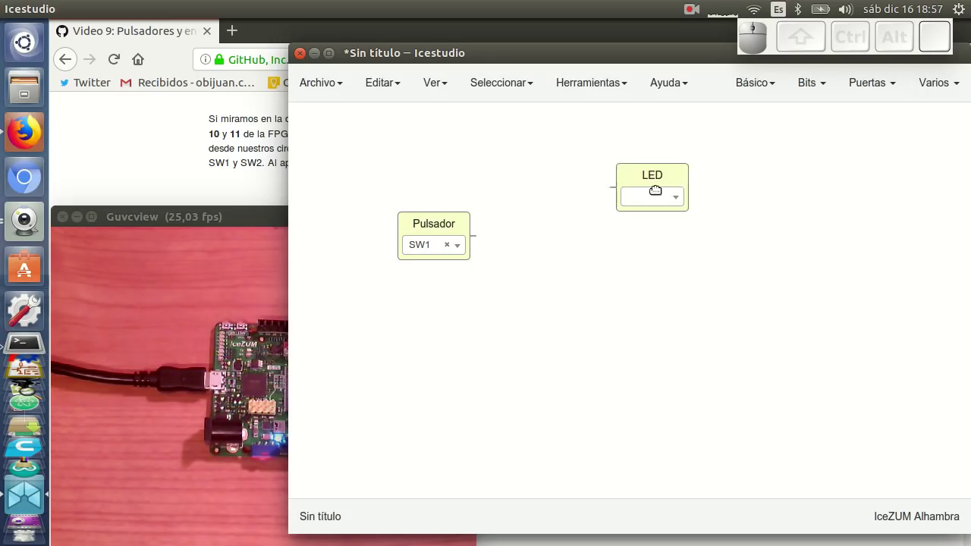
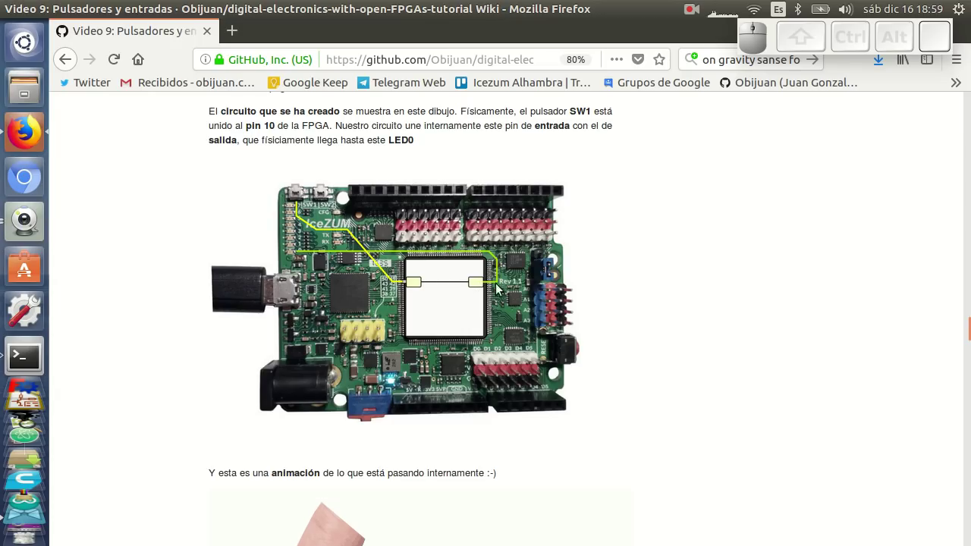
# - Scroll the wiki to the SW1-to-LED0 animation and the 'Ejemplo 2: Apagar el LED con el pulsador' heading
pyautogui.scroll(-3)
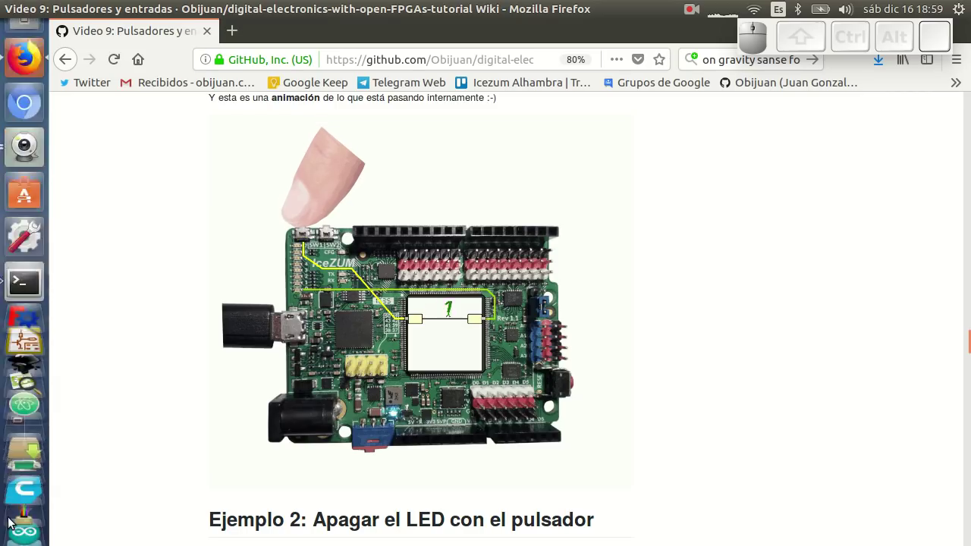
# - Wire Pulsador through a NOT gate to LED7 in Icestudio and upload it to the IceZUM Alhambra
pyautogui.click(39, 441)
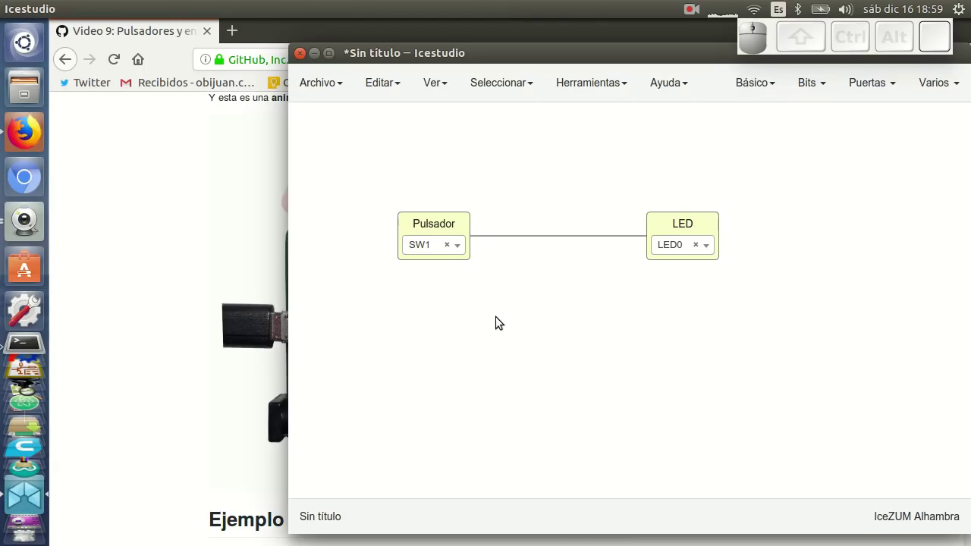
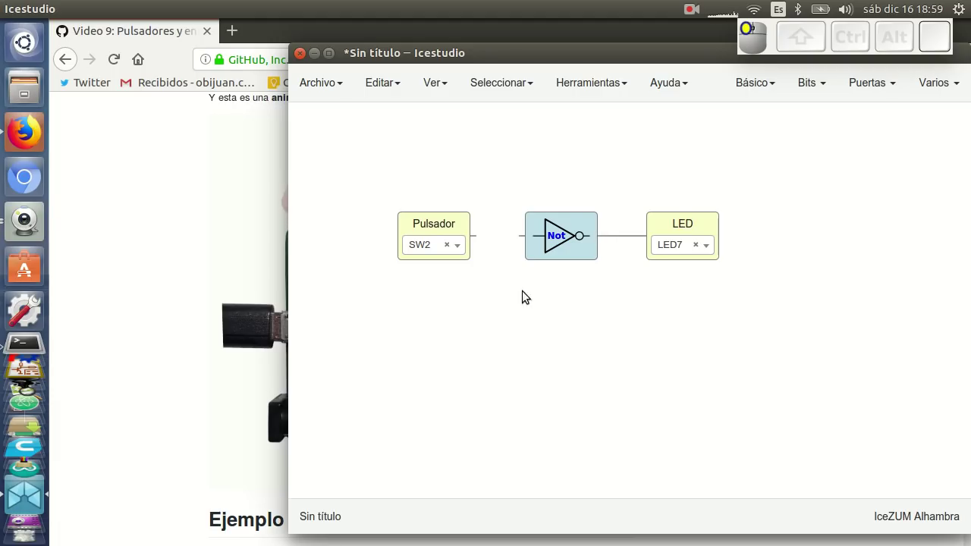
pyautogui.click(492, 242)
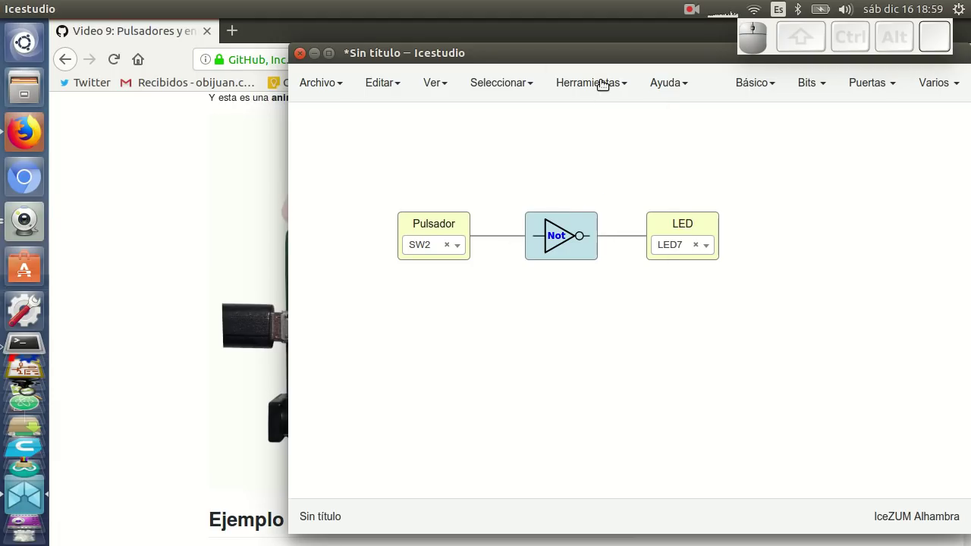
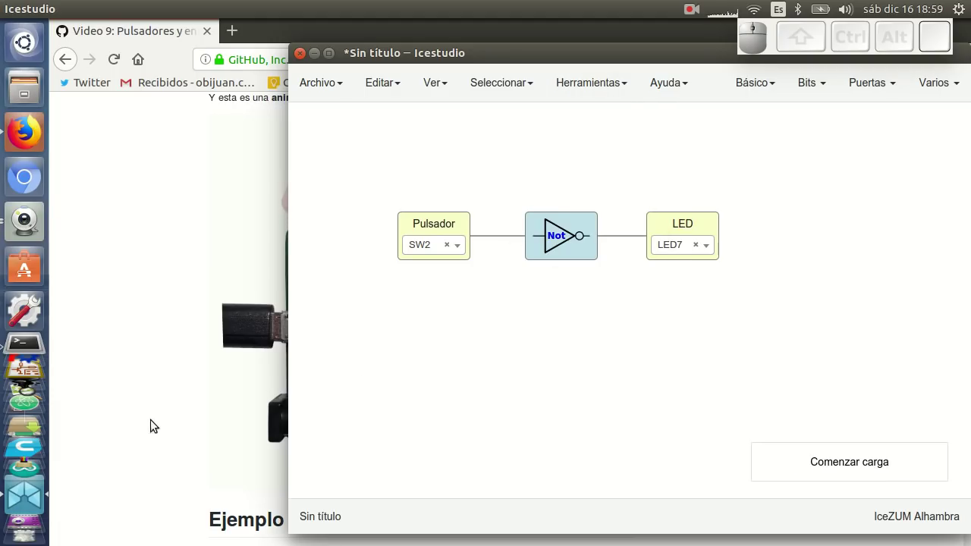
pyautogui.click(33, 227)
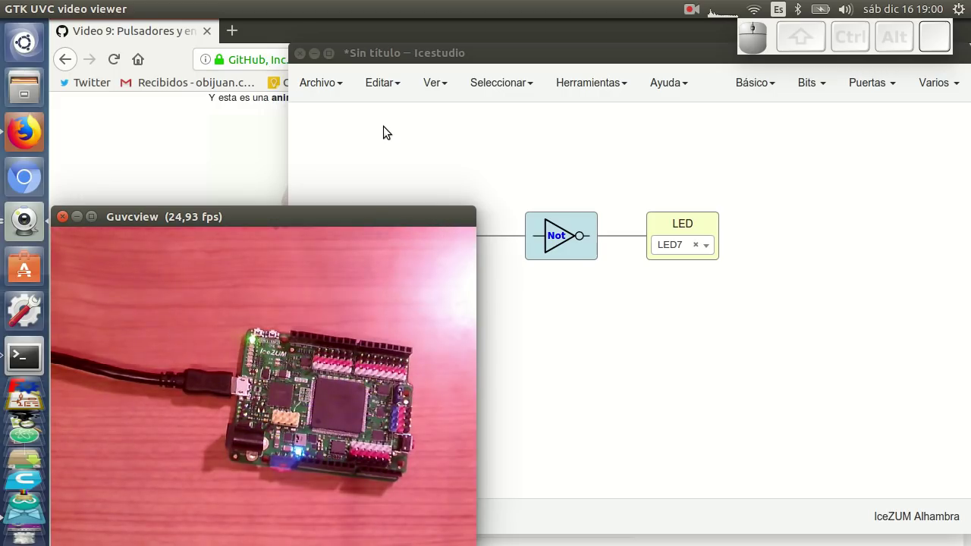
# - Bring Firefox forward and scroll the wiki through Ejemplo 2's NOT-gate animation to the Ejemplo 3 heading
pyautogui.click(109, 166)
pyautogui.scroll(-3)
pyautogui.scroll(-3)
pyautogui.scroll(-3)
pyautogui.scroll(3)
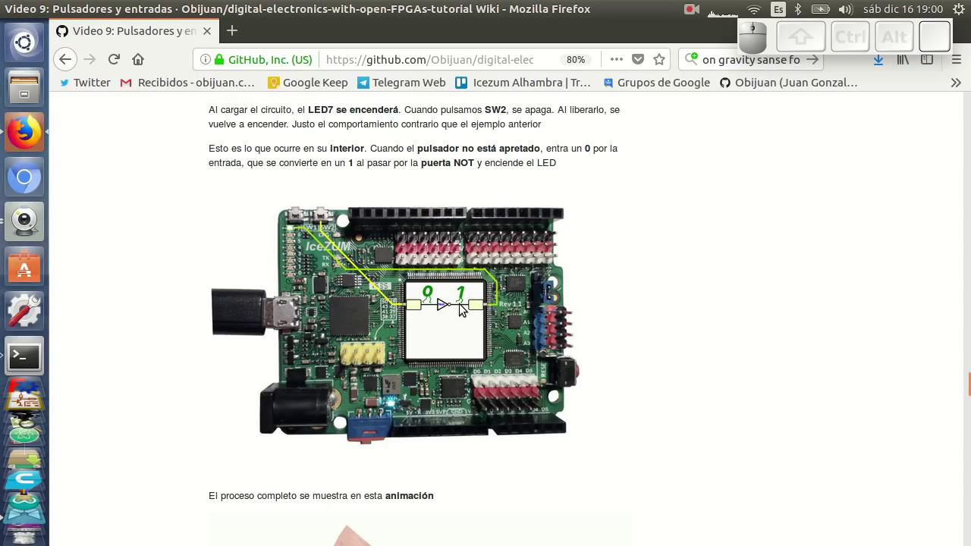
pyautogui.scroll(-3)
pyautogui.scroll(-3)
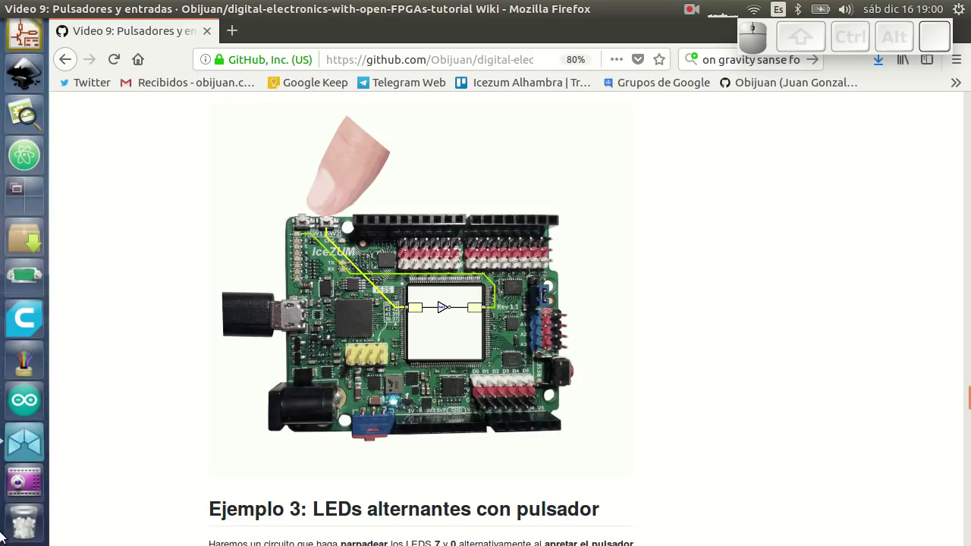
# - Return to Icestudio and delete the NOT gate, leaving Pulsador SW2 and LED7 unconnected
pyautogui.click(23, 441)
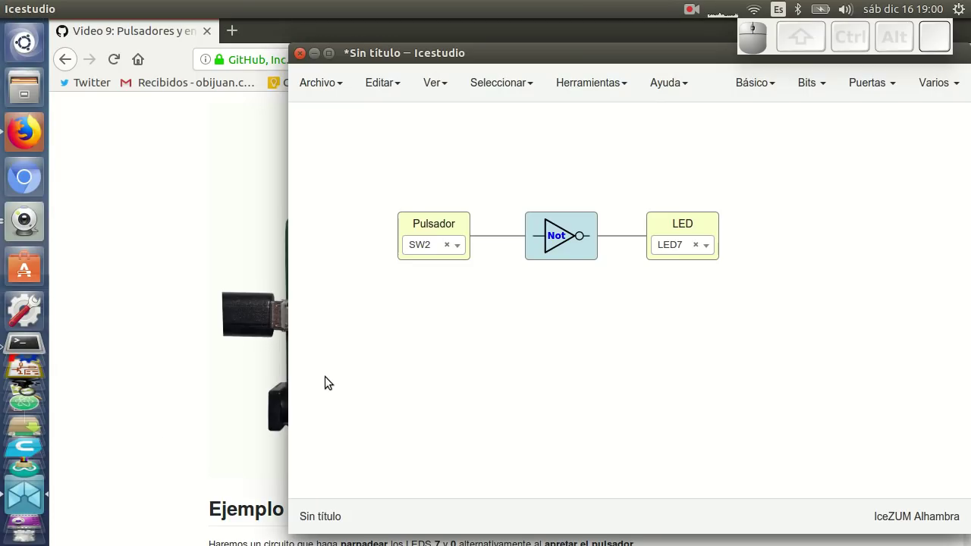
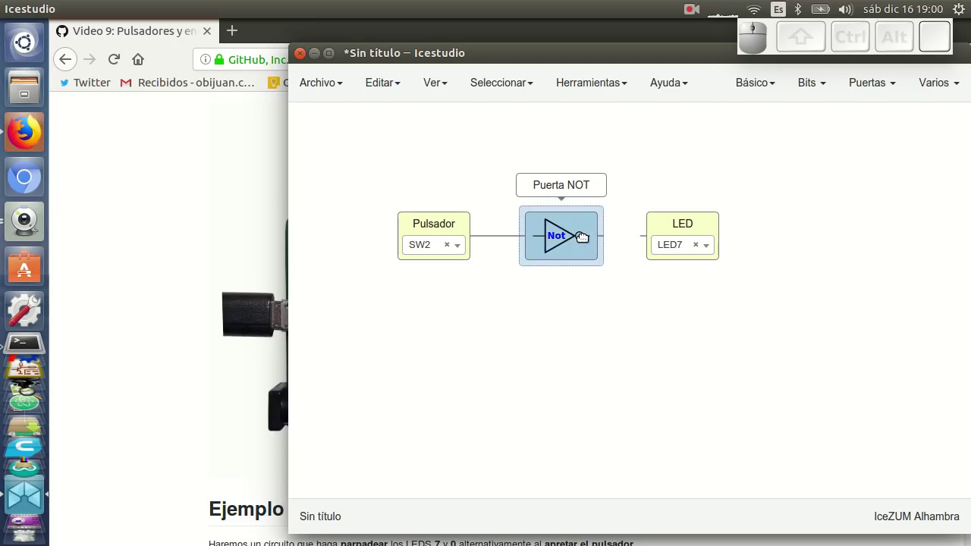
pyautogui.press('Delete')
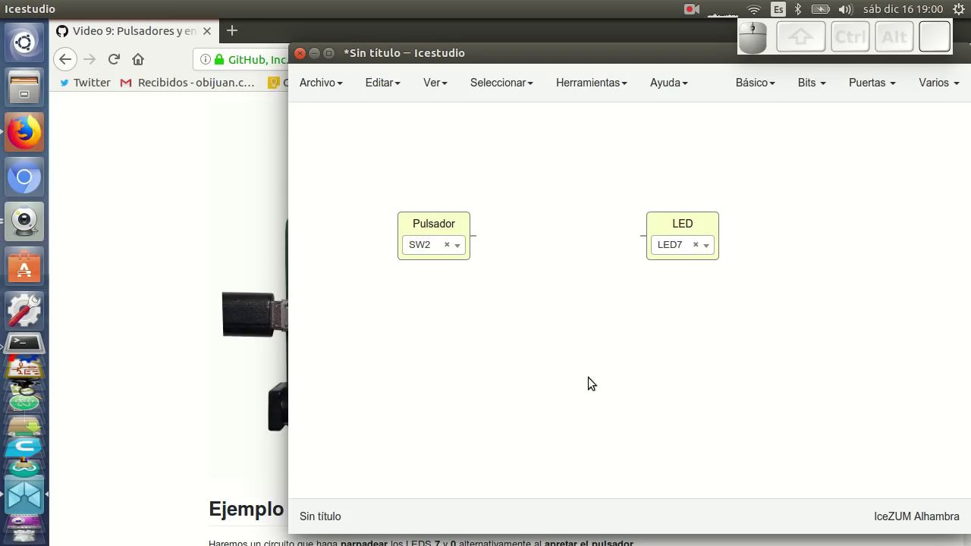
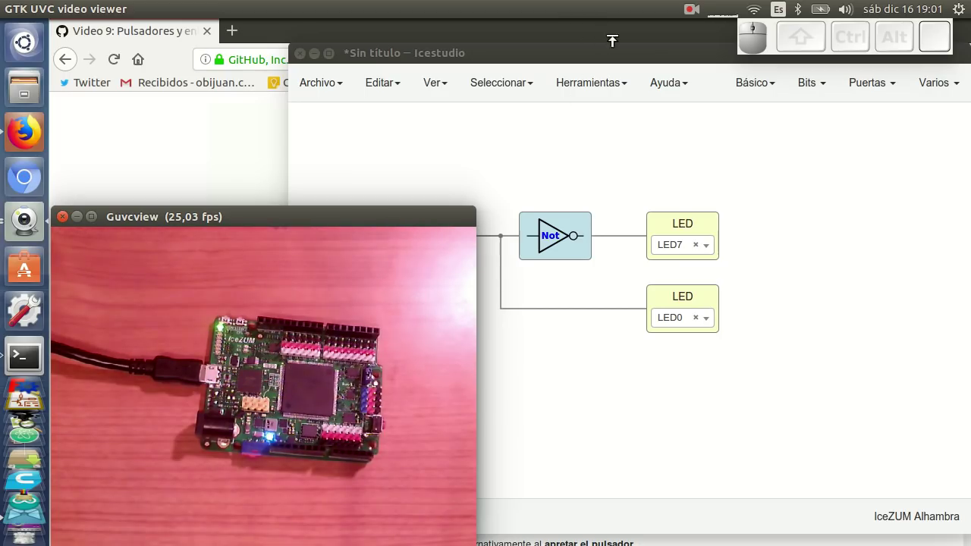
# - Bring the Icestudio editor in front to open example 01-Encender-LED-con-Pulsador
pyautogui.click(623, 61)
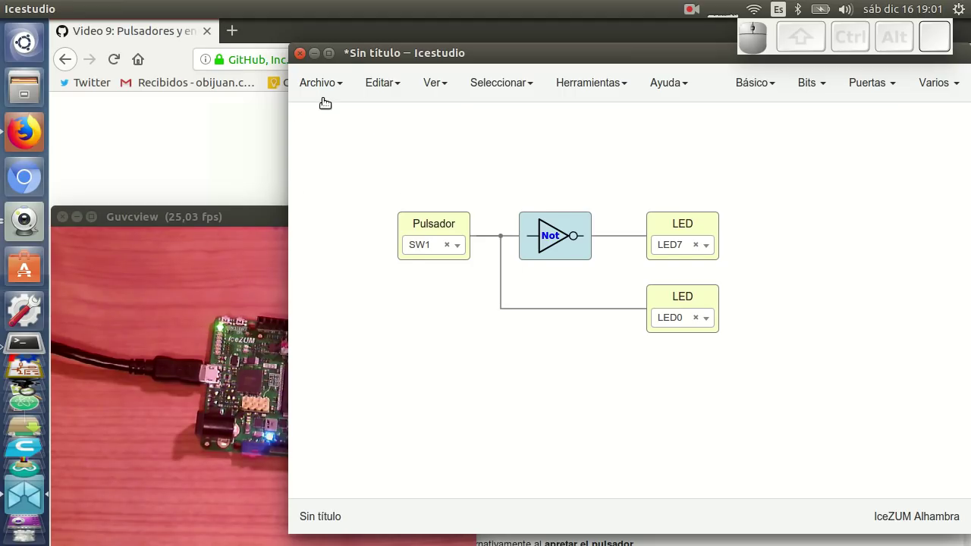
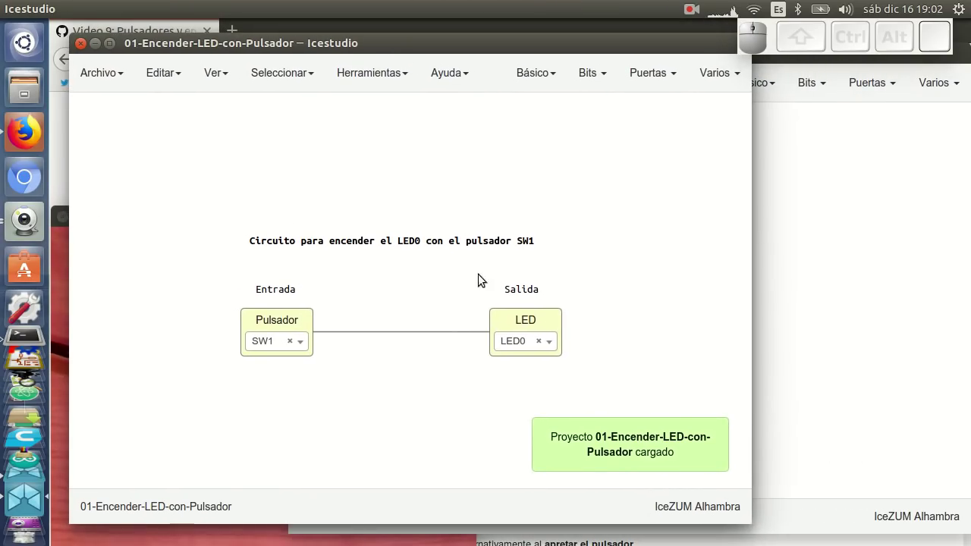
# - Pan the first example's circuit aside and open the untitled design's Archivo menu for example 02-Apagar-LED-con-Pulsador
pyautogui.moveTo(452, 393); pyautogui.dragTo(921, 296)
pyautogui.click(923, 295)
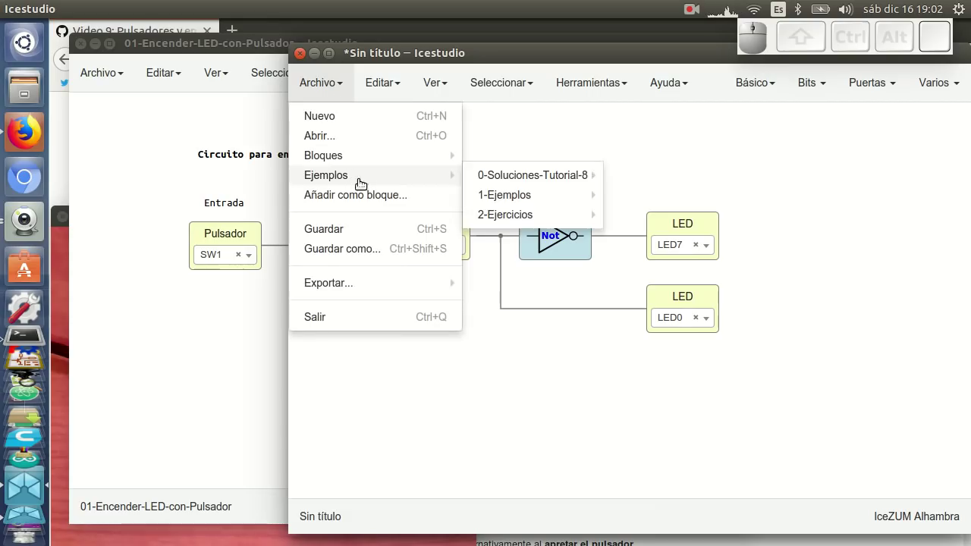
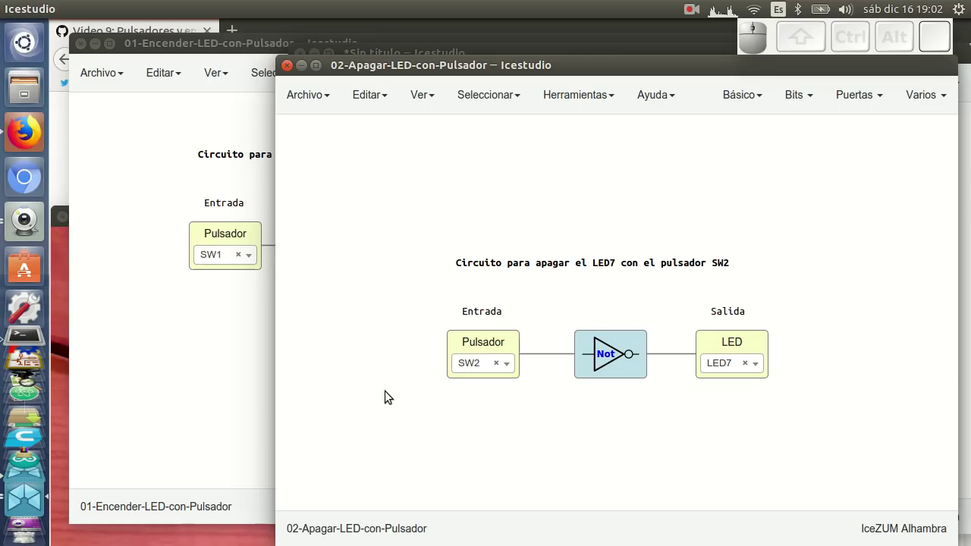
# - Select the Pulsador, Not and LED7 blocks together with a selection rectangle
pyautogui.moveTo(396, 331); pyautogui.dragTo(811, 414)
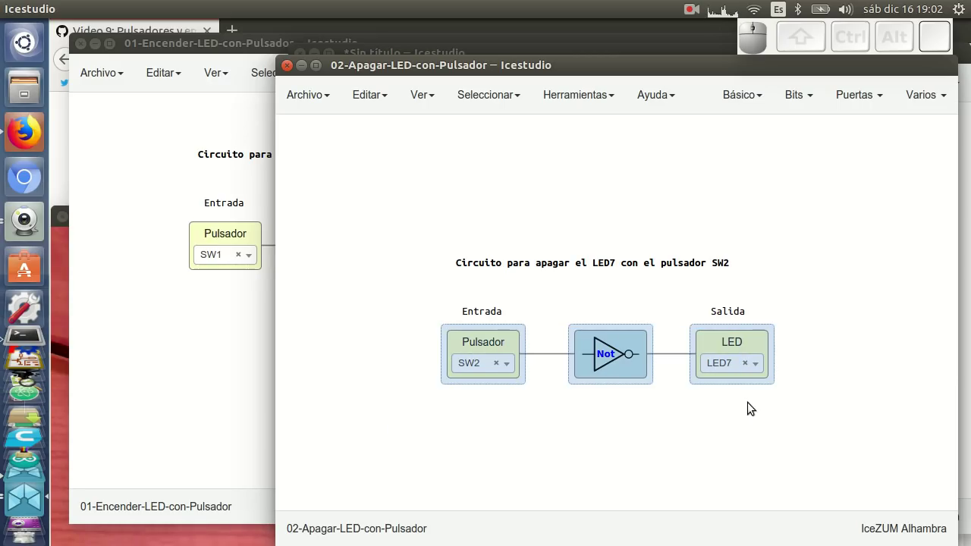
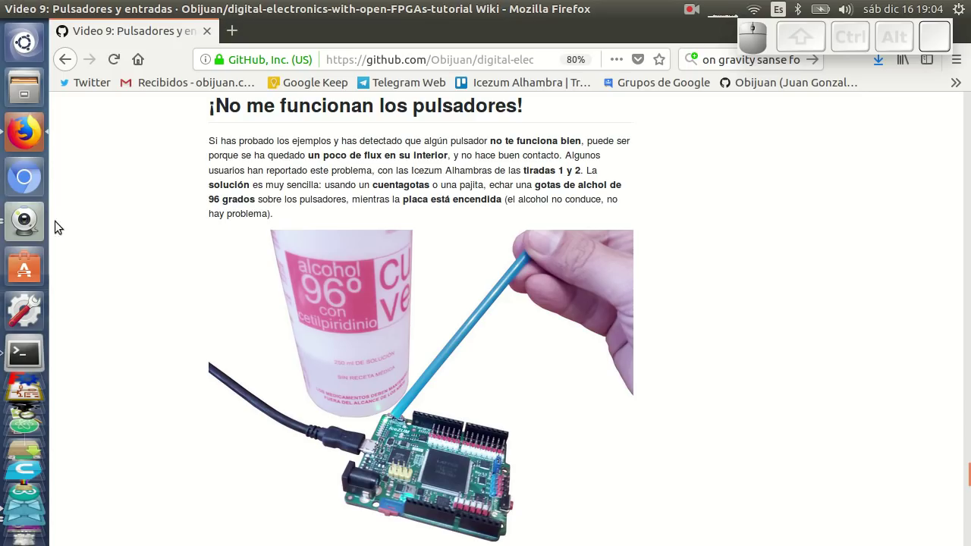
# - Bring the Guvcview live camera view of the board to the front
pyautogui.click(28, 227)
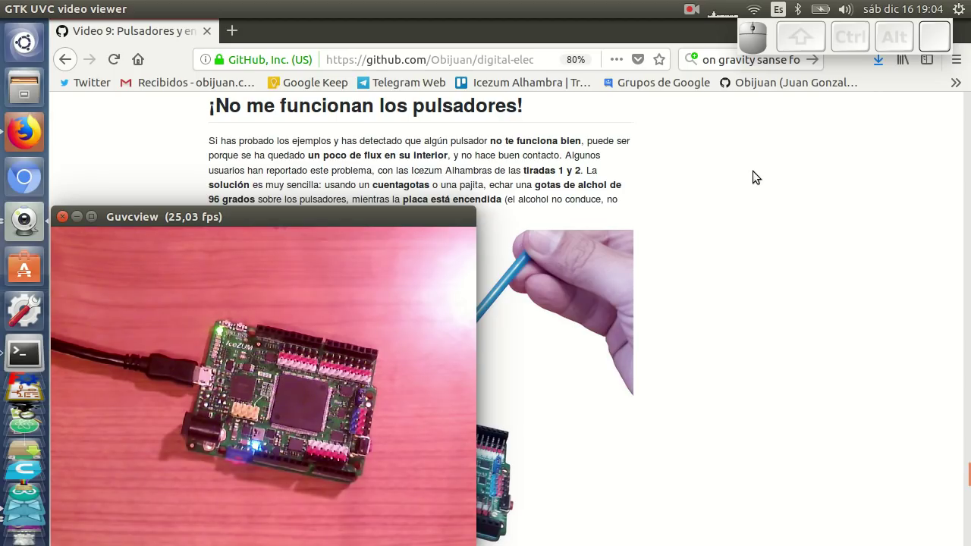
# - Scroll the wiki down to the 'Ejercicios propuestos (12 BitPoints)' heading
pyautogui.click(766, 221)
pyautogui.scroll(-3)
pyautogui.scroll(-3)
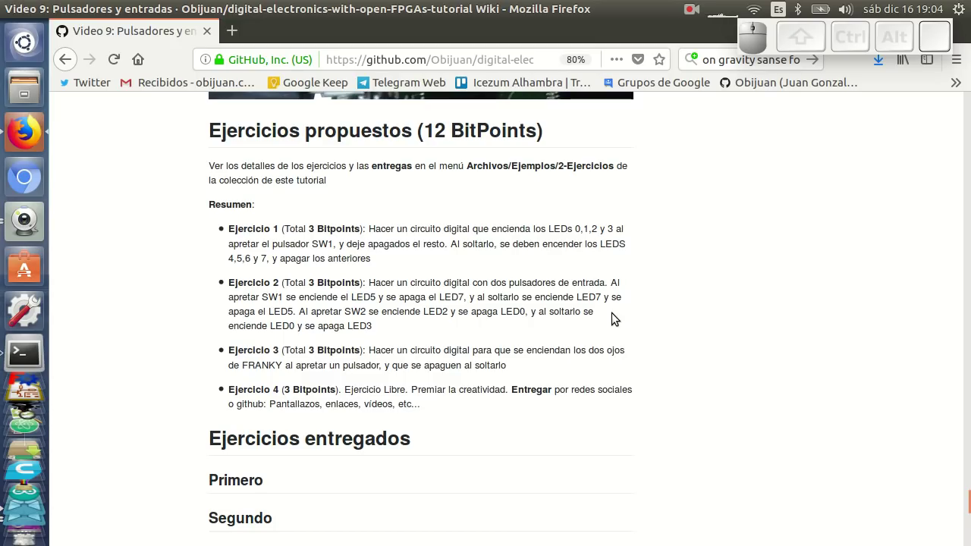
pyautogui.click(25, 189)
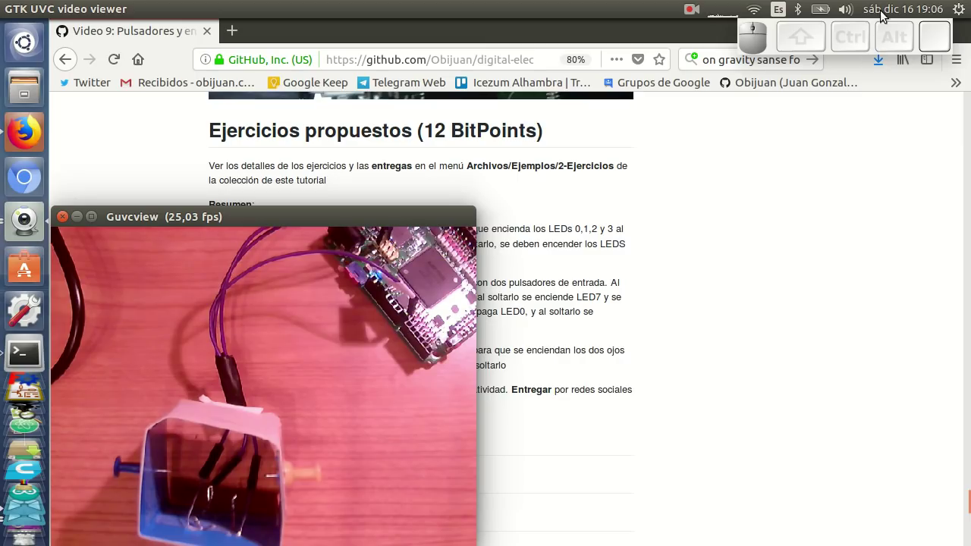
# - Dismiss the calendar popup and shift the Guvcview window right, uncovering the exercise list
pyautogui.click(886, 6)
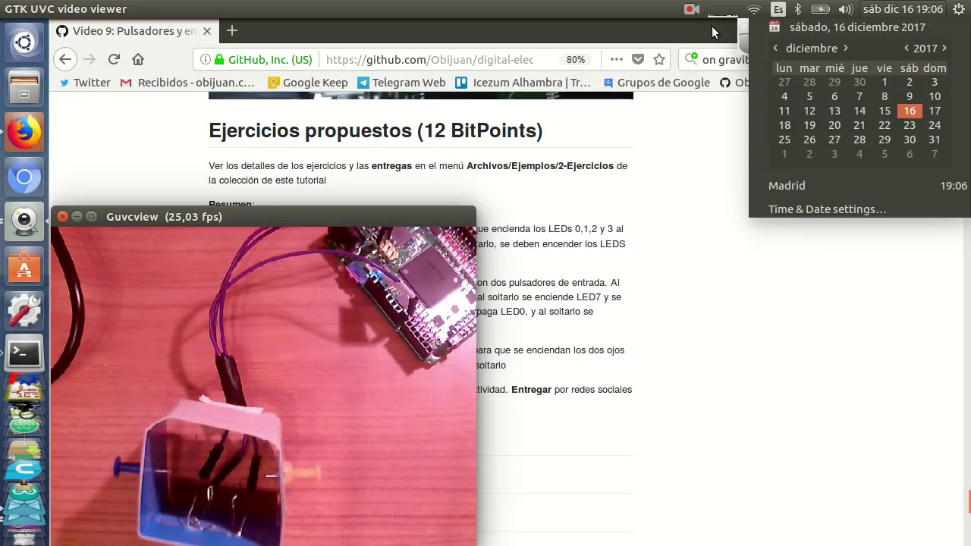
pyautogui.click(717, 29)
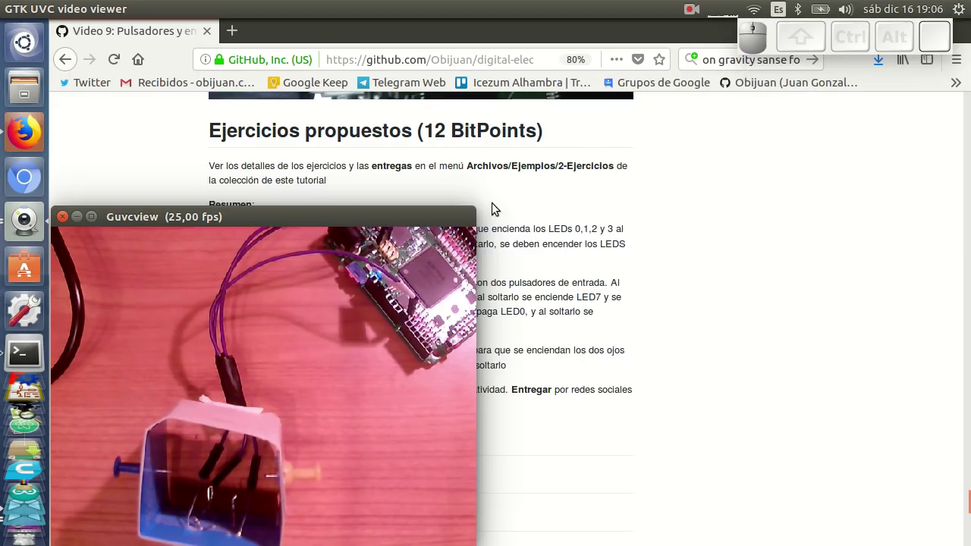
pyautogui.moveTo(391, 222); pyautogui.dragTo(859, 203)
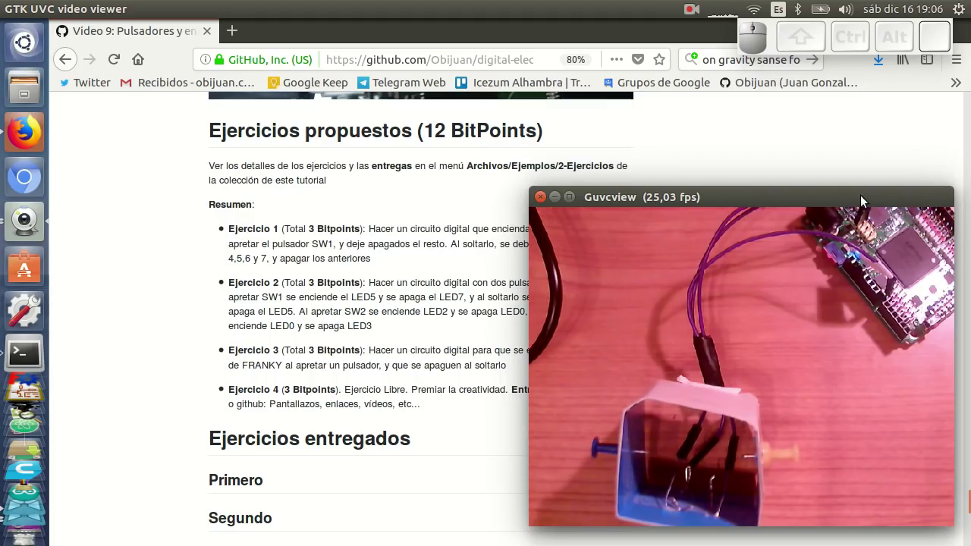